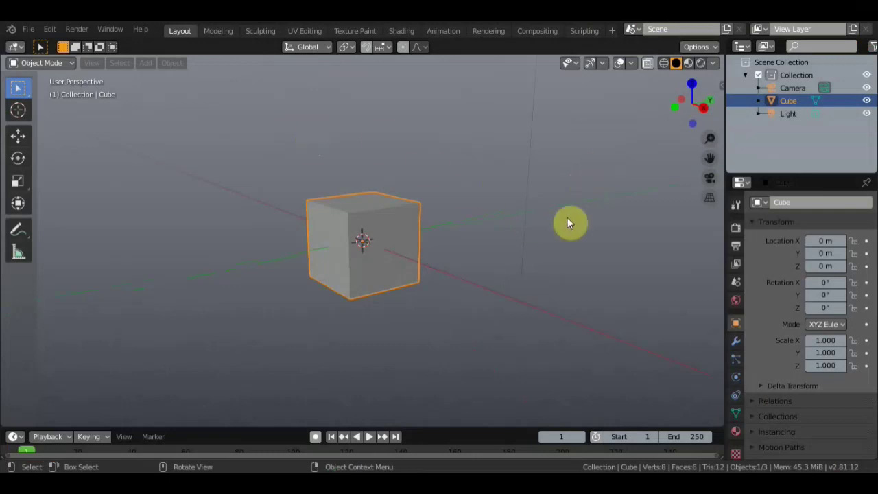
- Delete the default cube from the scene
key("n")
scroll("down", 3)
scroll("up", 3)
scroll("down", 3)
- Hide the camera and light in the Outliner and switch to front orthographic view
left_click(867, 104)
left_click(866, 90)
scroll("up", 3)
key("KP_1")
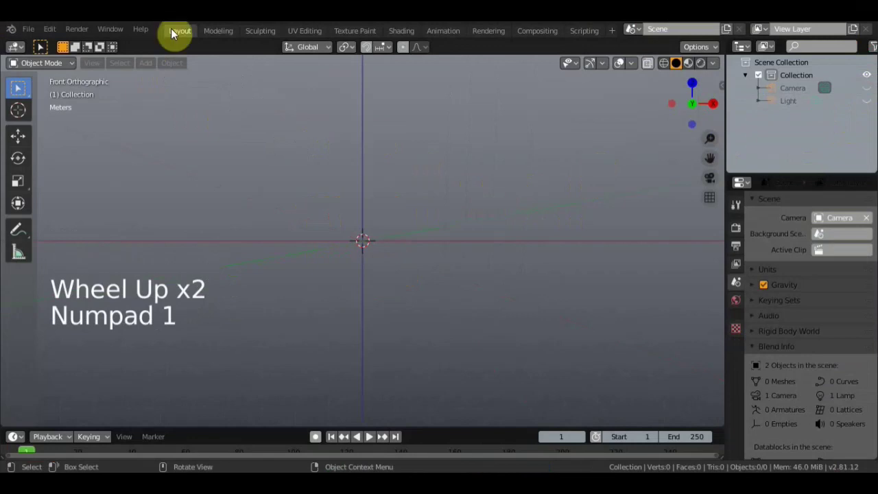
- Add a mesh cylinder and scale it into a long, thin rod
left_click(152, 68)
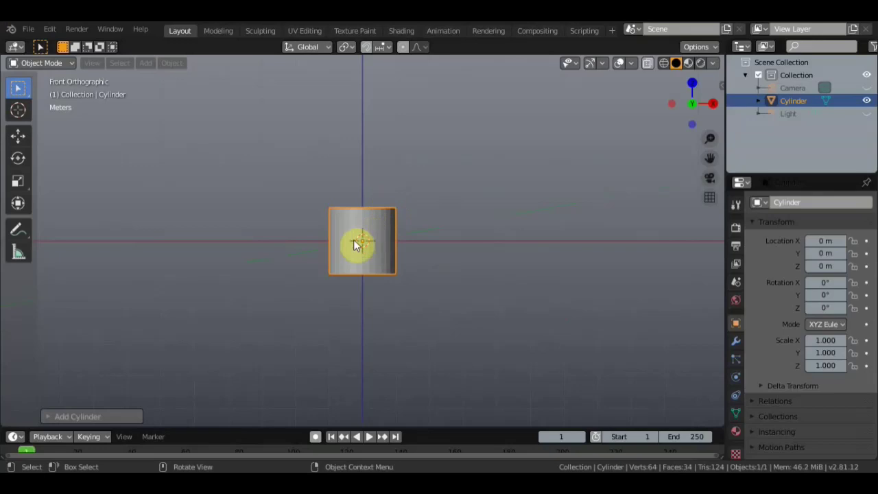
left_click(30, 205)
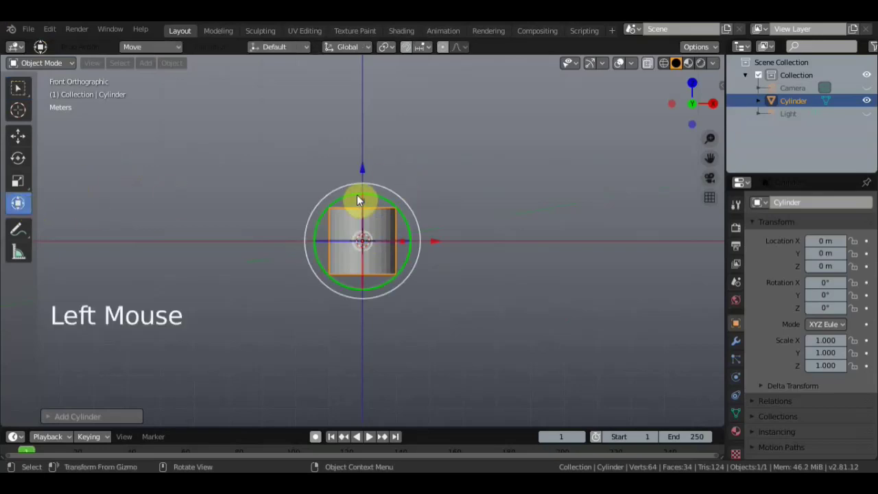
left_click(363, 201)
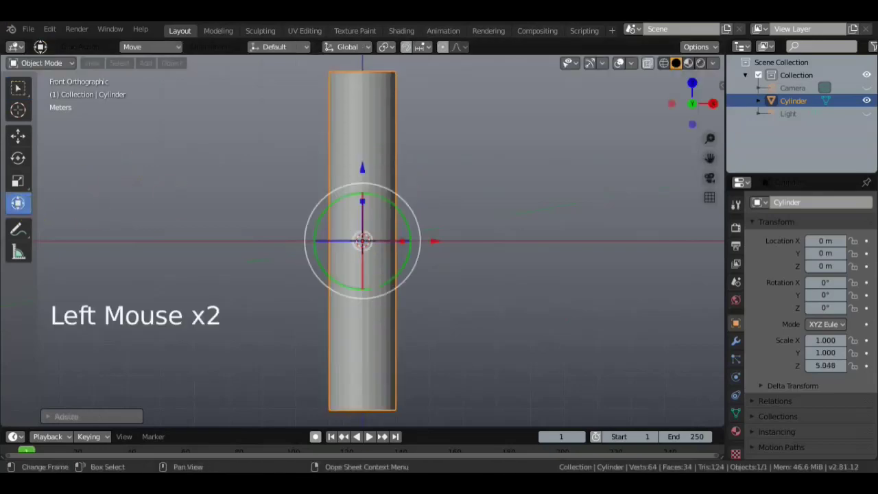
key("s")
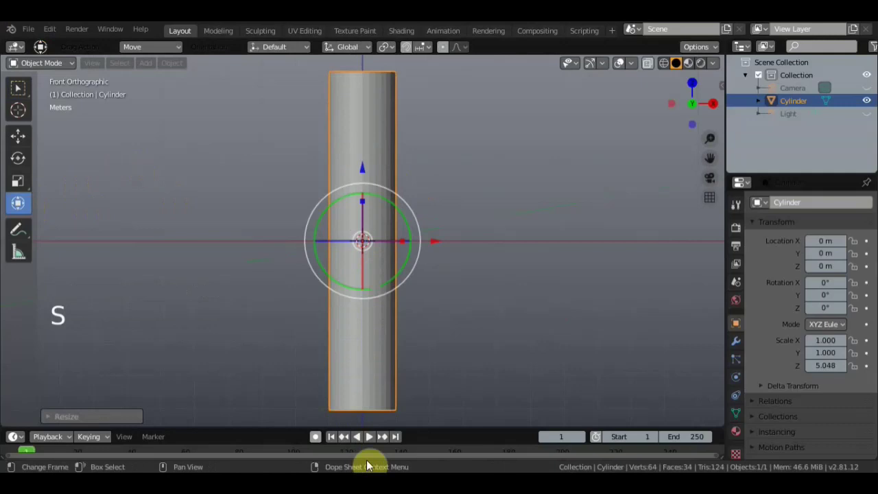
key("s")
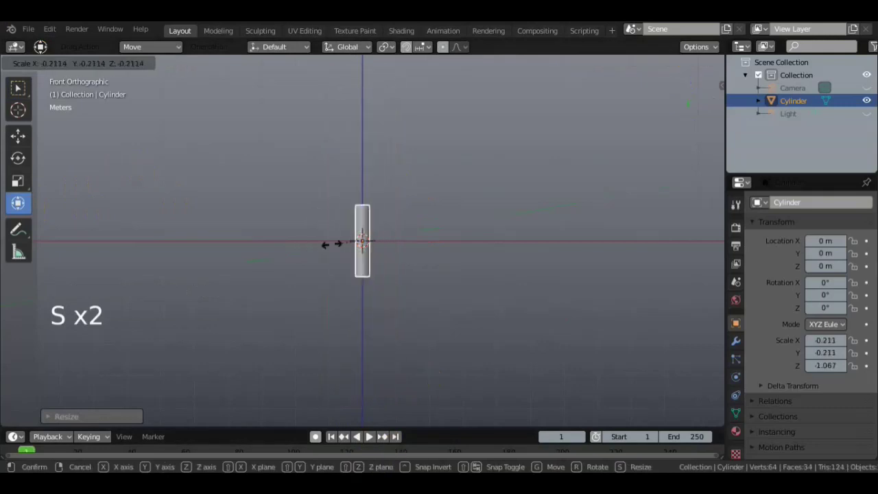
- Tilt the rod about 73 degrees around Y and raise it slightly along Z
left_click(416, 220)
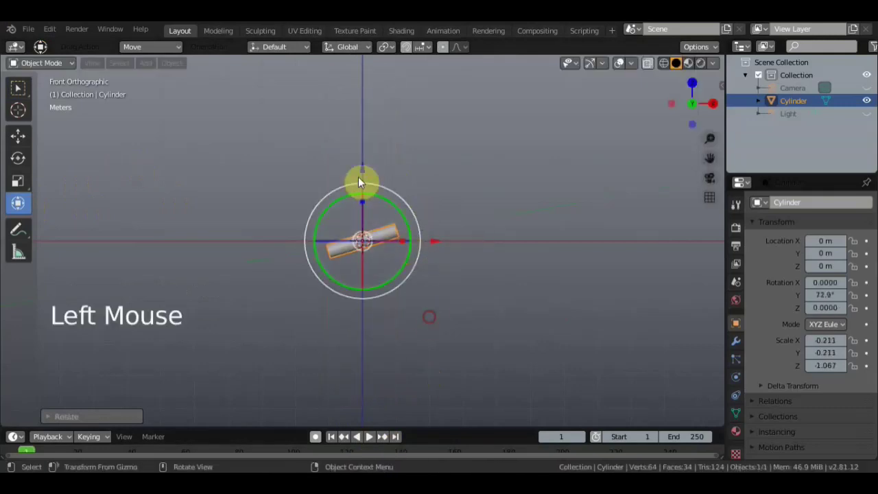
left_click(360, 169)
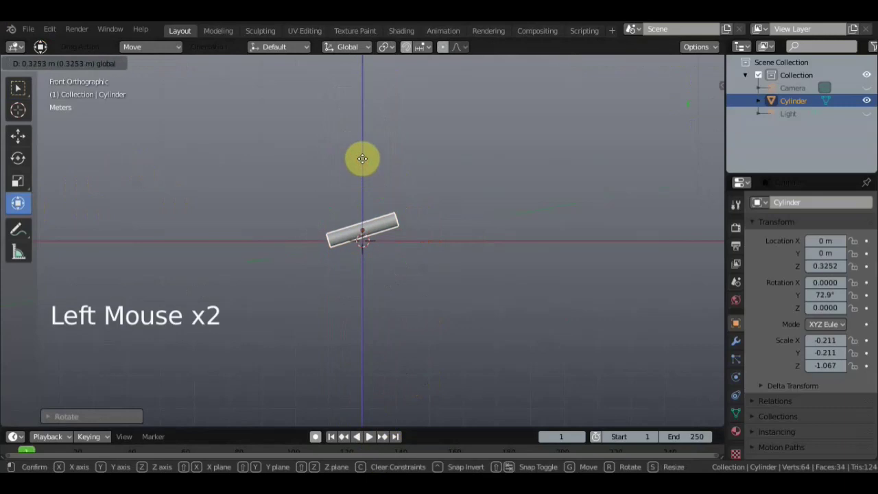
middle_click(447, 238)
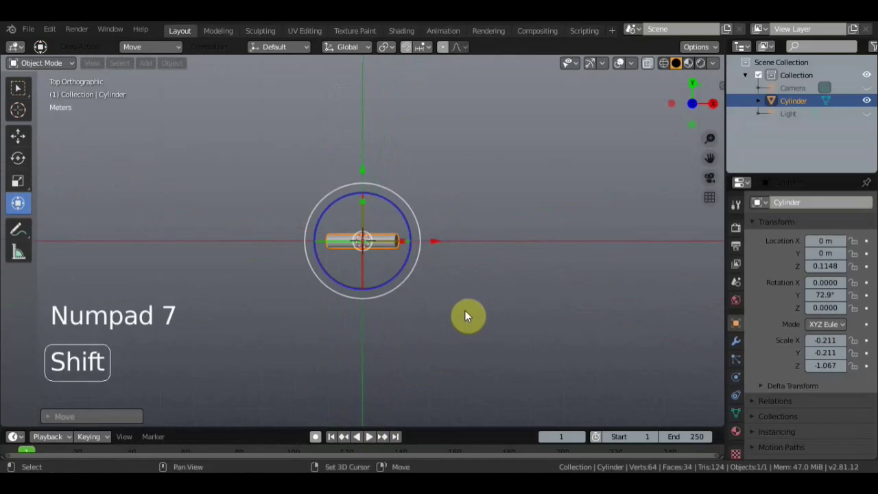
- Duplicate the rod as Cylinder.001, turned about -78 degrees and nudged into place
key("shift+d")
left_click(418, 205)
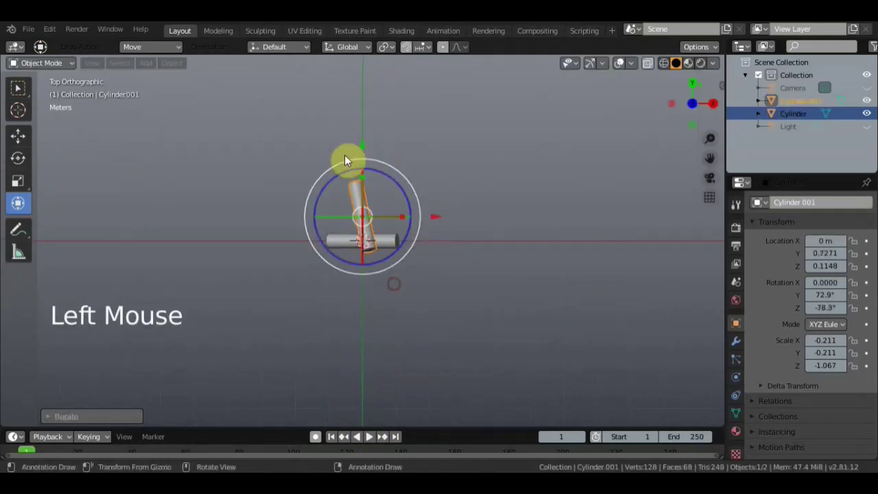
left_click(370, 149)
middle_click(443, 234)
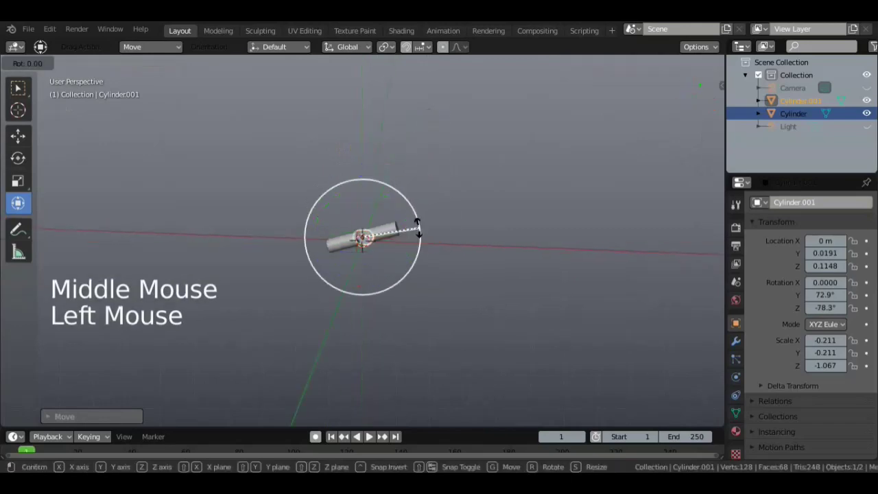
- Duplicate again as Cylinder.002, tilt it to a new angle and slide it toward the centre
left_click(361, 163)
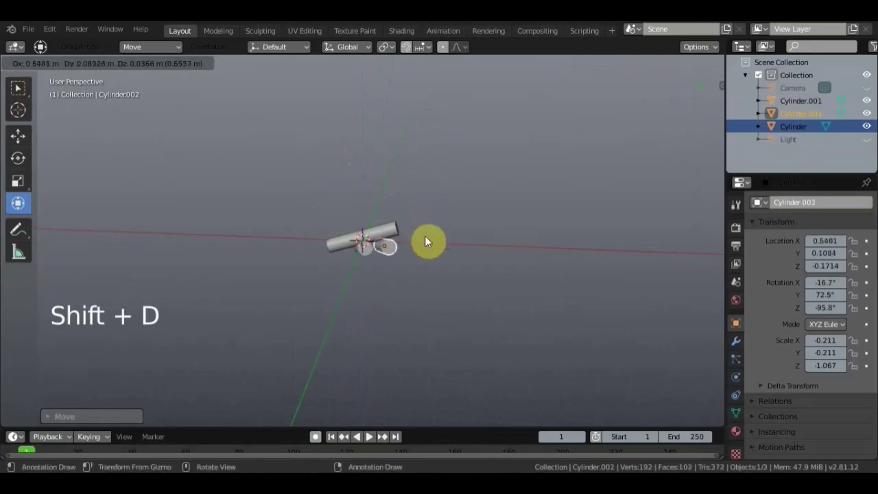
left_click(425, 207)
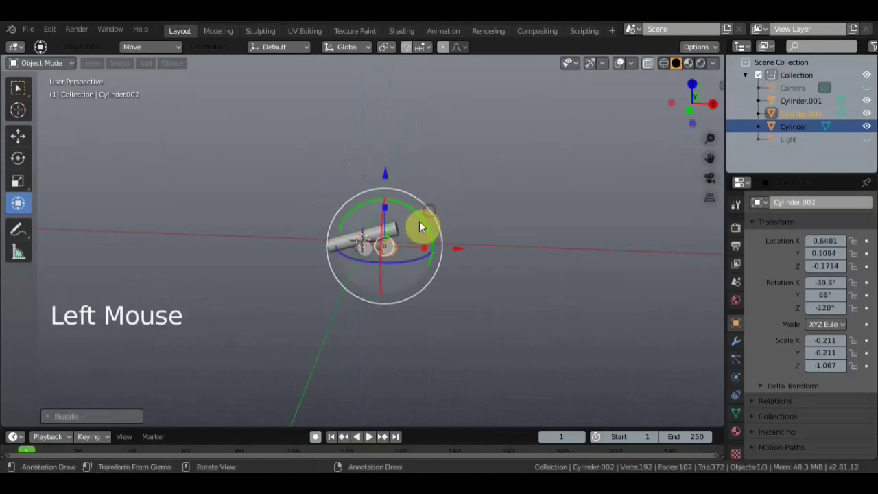
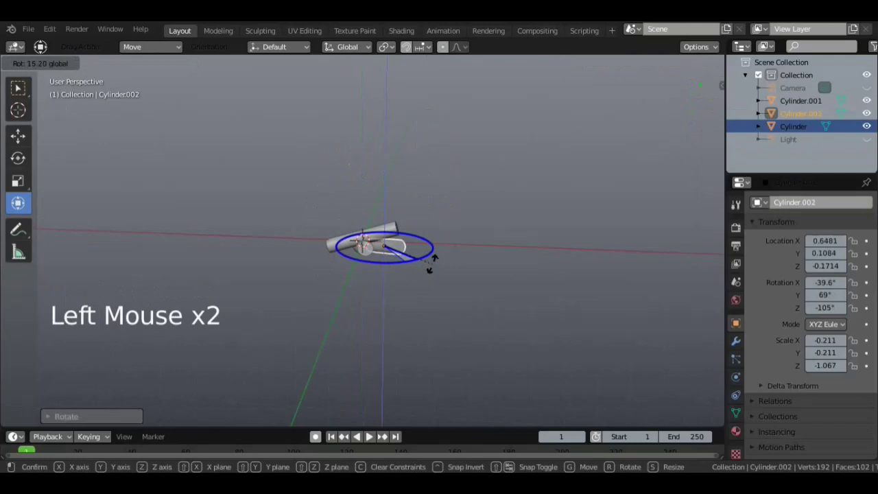
middle_click(525, 299)
middle_click(503, 248)
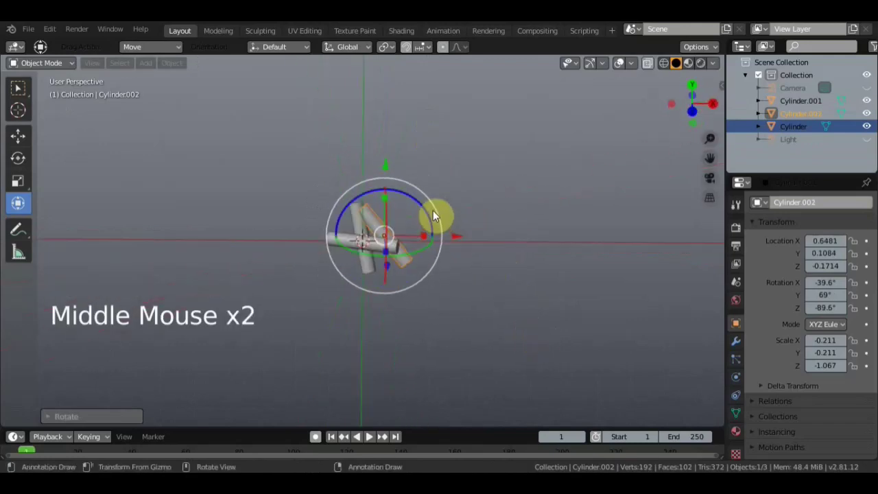
left_click(433, 213)
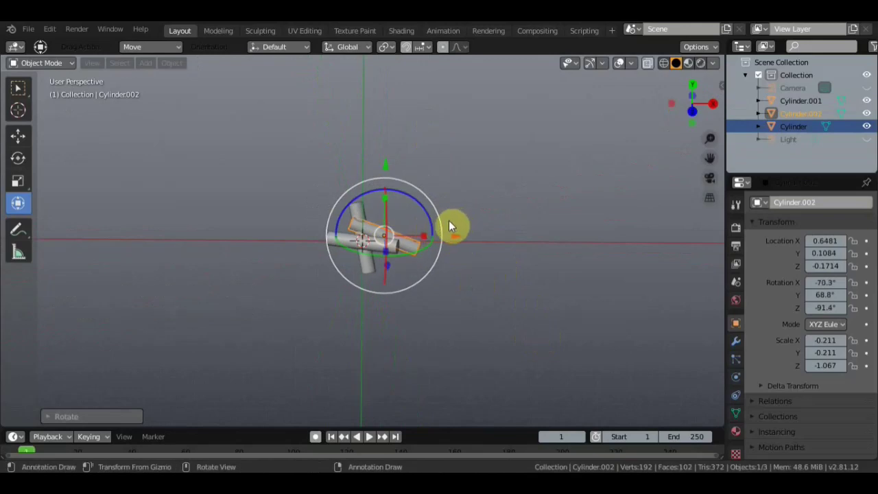
left_click(453, 236)
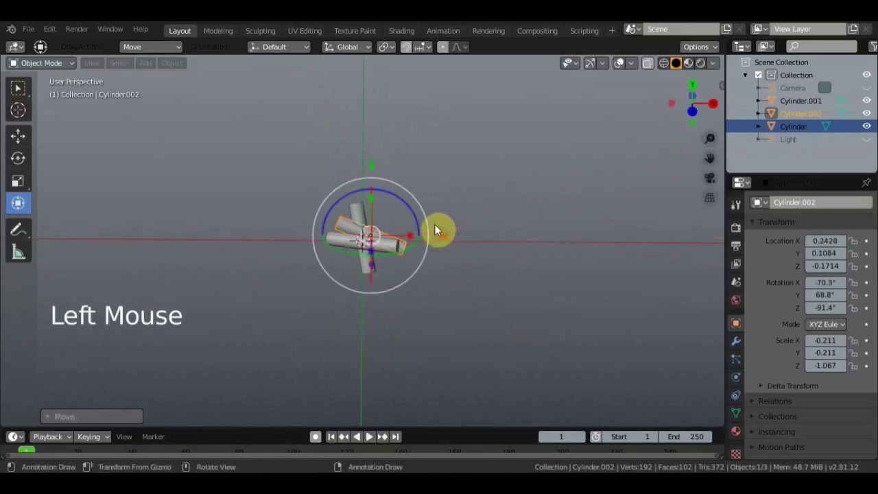
left_click(424, 211)
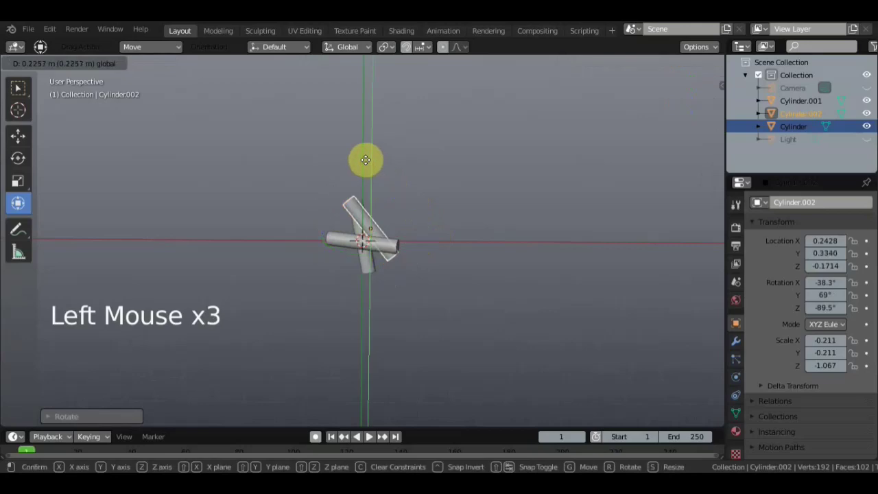
left_click(412, 193)
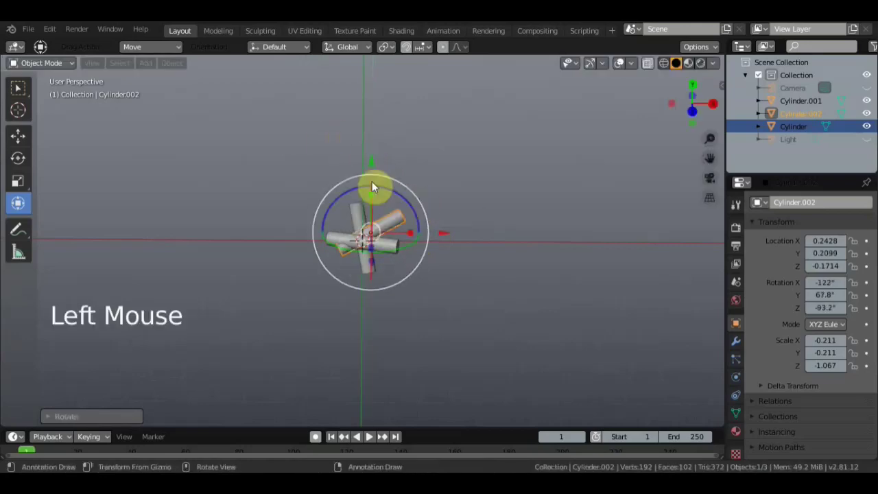
- Refine the third rod's tilt and lower it slightly beneath the other two
middle_click(476, 258)
middle_click(491, 196)
middle_click(520, 253)
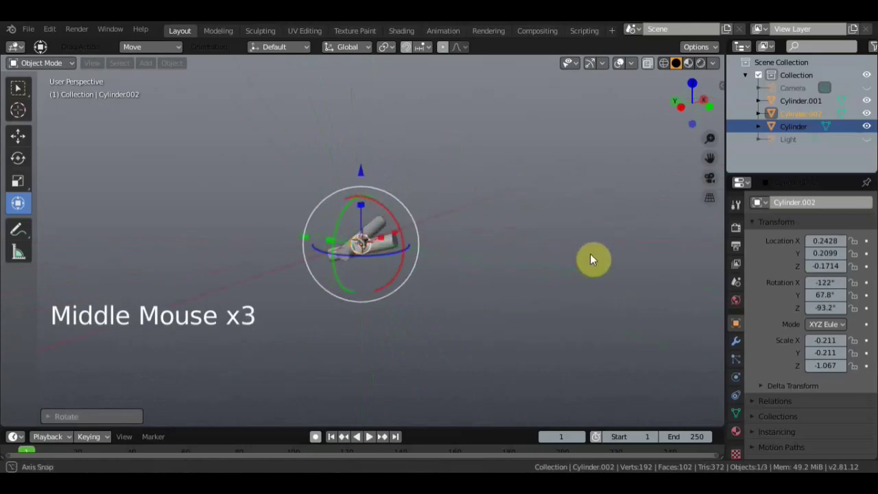
middle_click(425, 242)
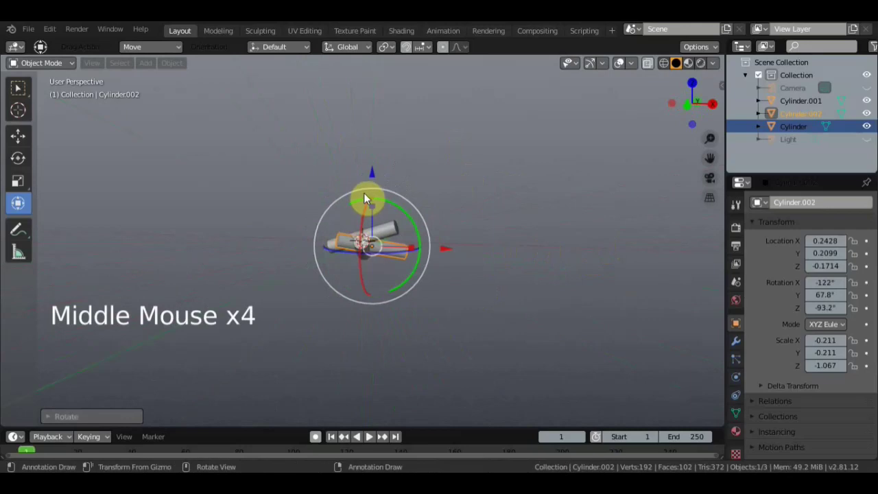
left_click(366, 191)
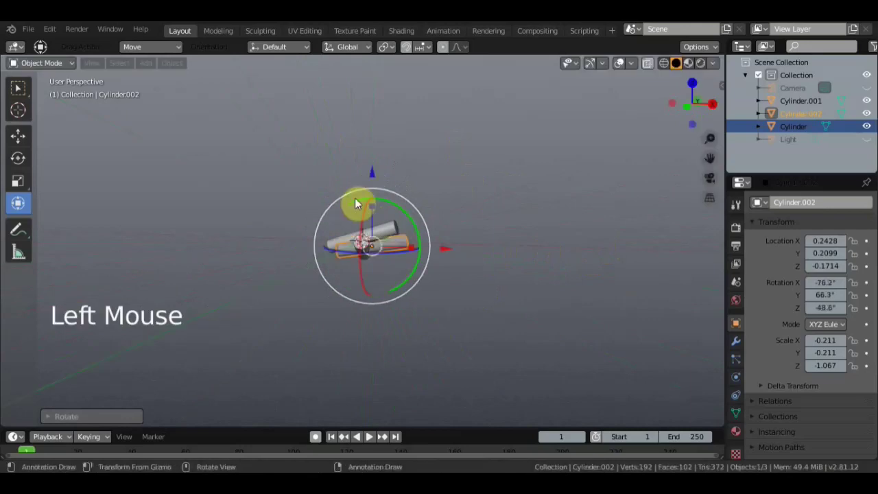
left_click(368, 178)
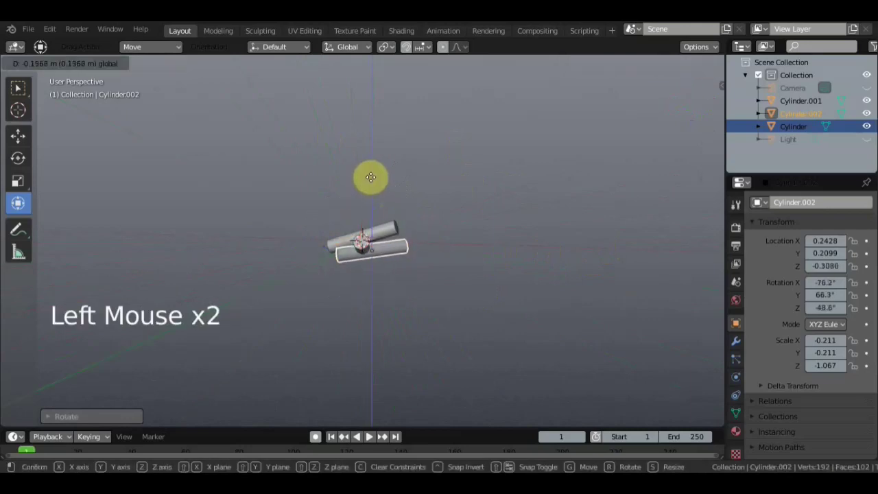
middle_click(464, 250)
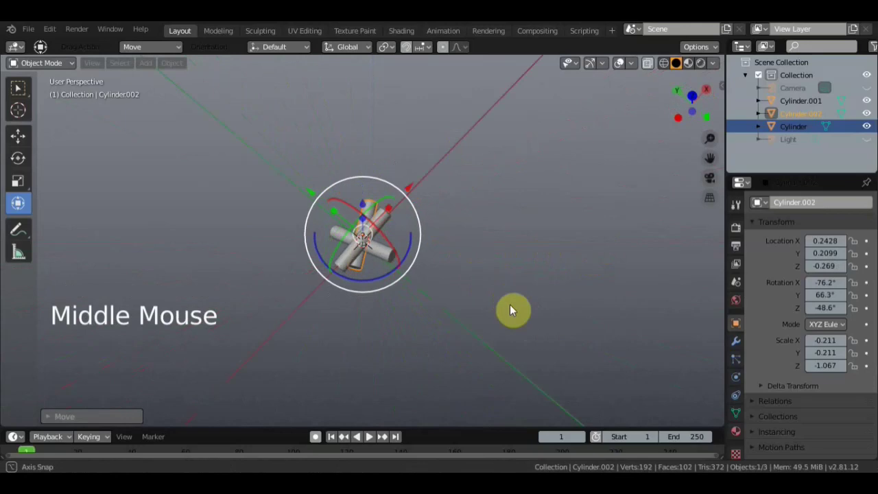
left_click(422, 225)
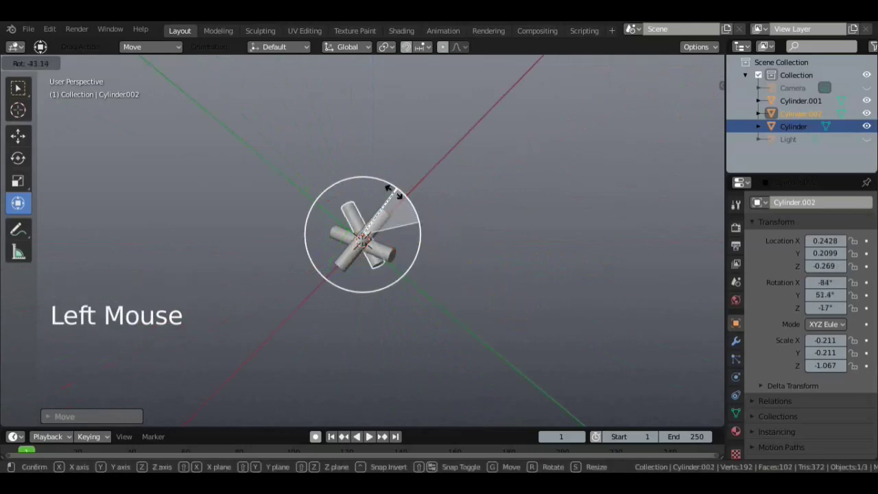
middle_click(439, 213)
middle_click(433, 187)
middle_click(434, 247)
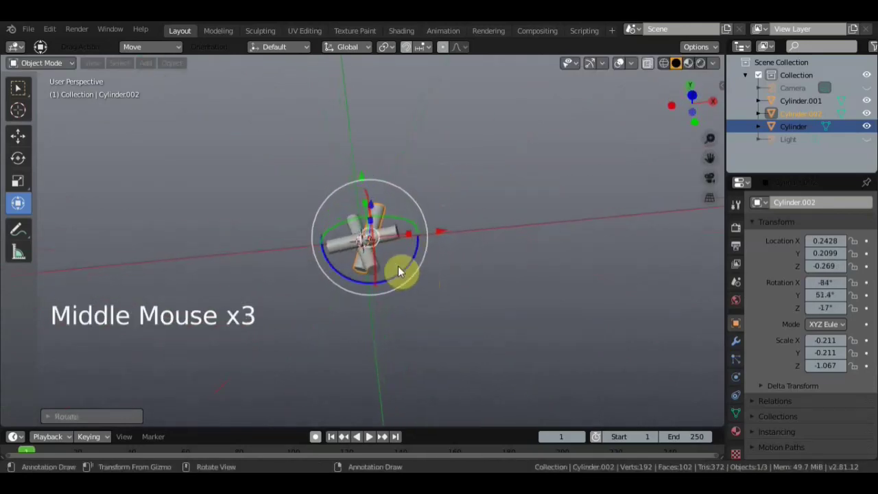
left_click(364, 264)
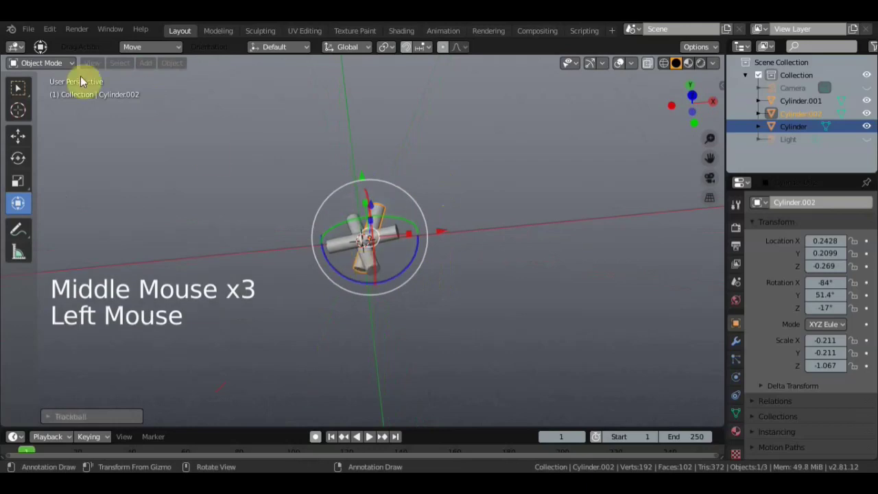
- Re-angle the second rod and shift it sideways and slightly upward
left_click(35, 93)
left_click(372, 265)
left_click(23, 200)
left_click(422, 224)
middle_click(430, 196)
left_click(408, 217)
left_click(439, 253)
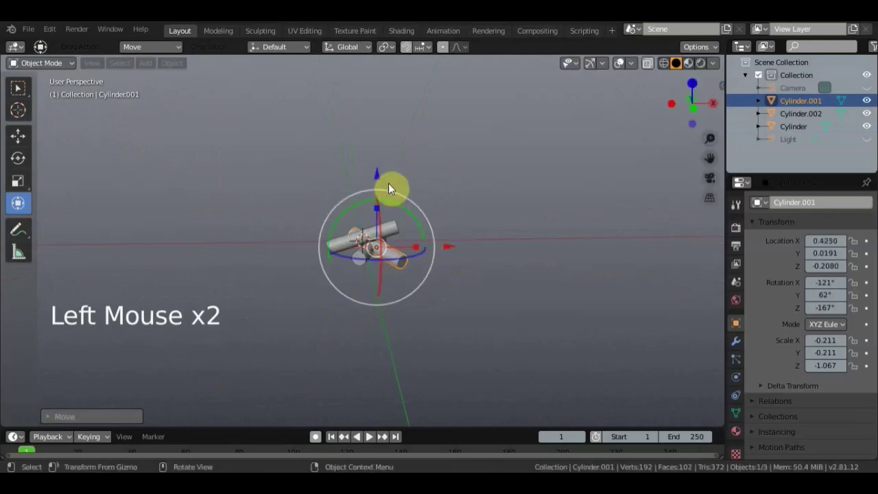
left_click(372, 175)
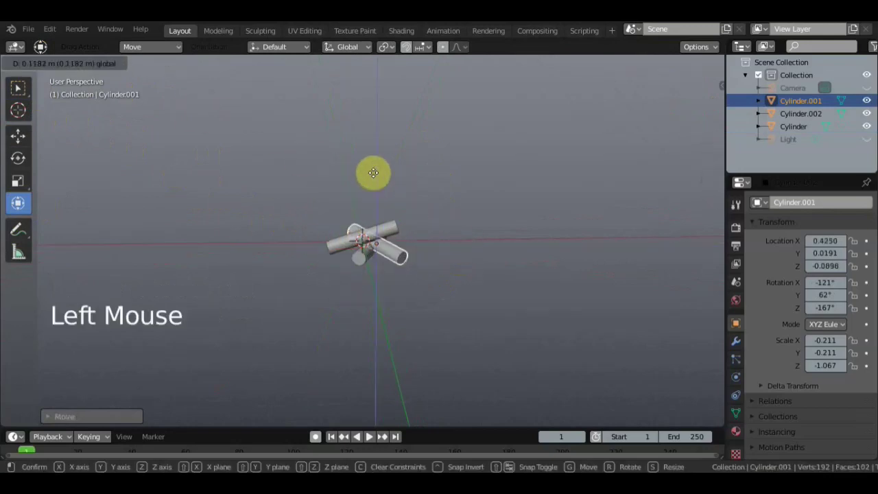
- Switch to front orthographic view and start box-selecting all three rods
left_click(23, 92)
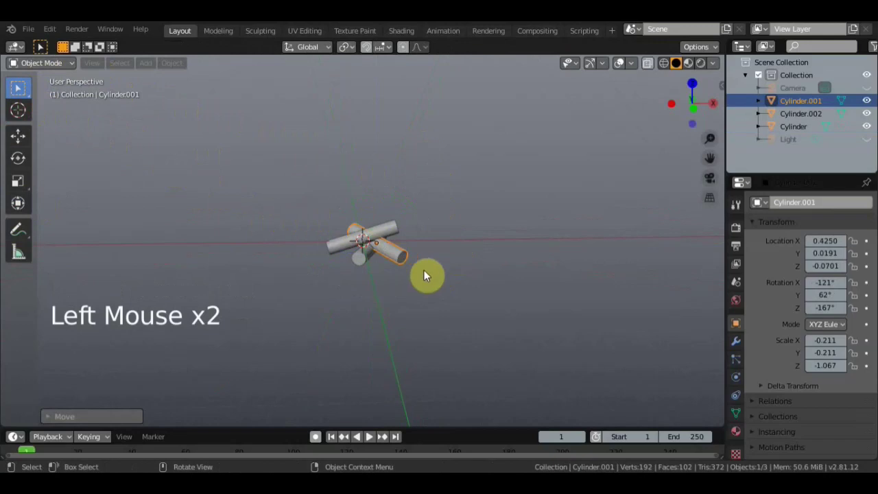
scroll("down", 3)
key("KP_1")
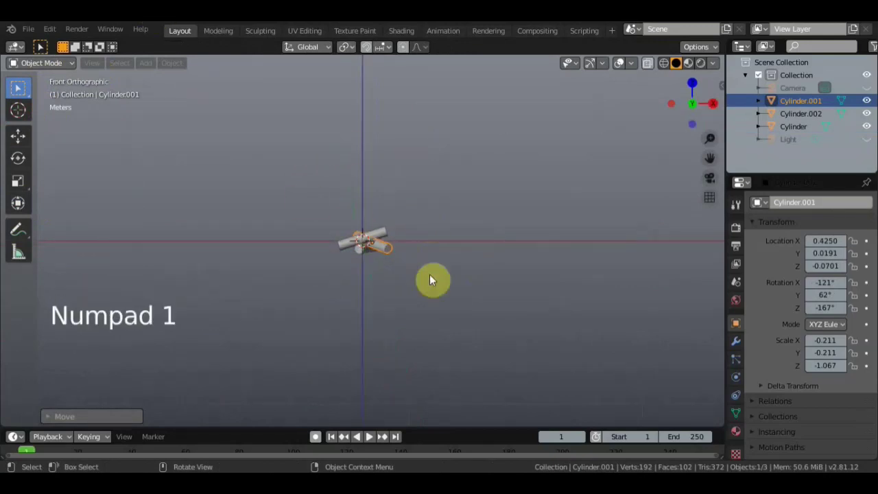
left_click(433, 292)
left_click(406, 283)
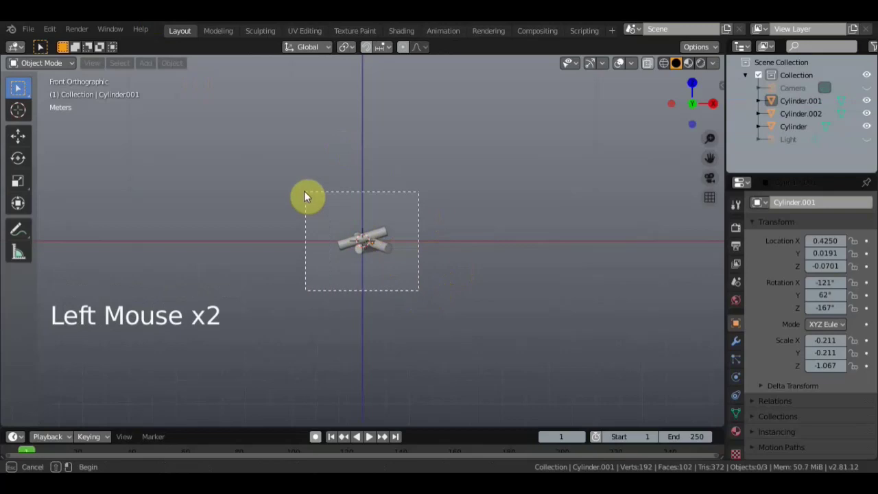
- Apply Quick Smoke to the three rods and scale up the new Smoke Domain box
left_click(303, 426)
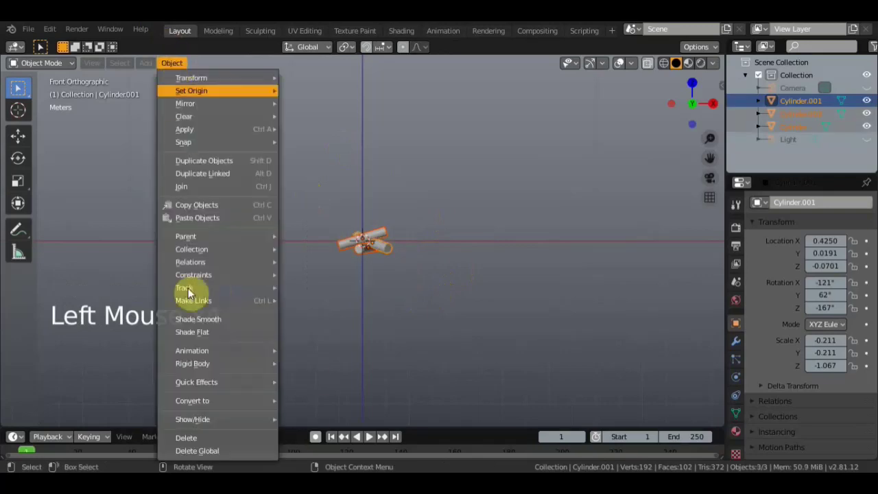
left_click(337, 407)
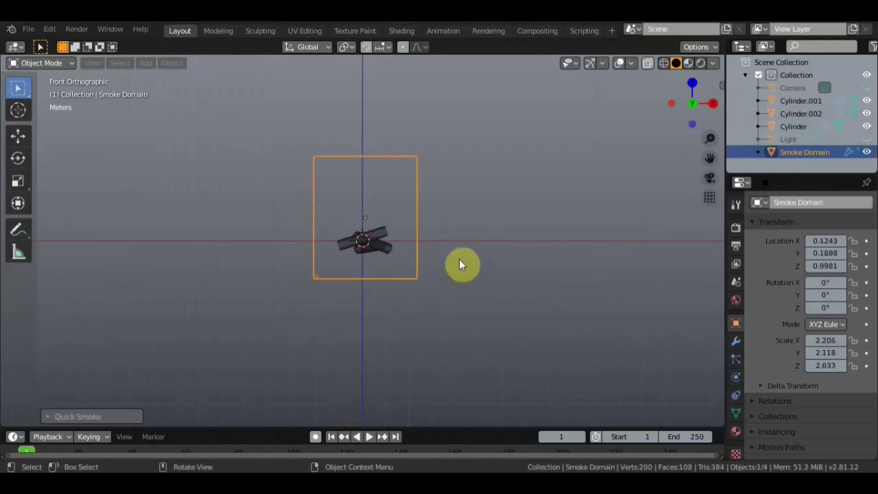
key("s")
left_click(17, 139)
- Raise the Smoke Domain to enclose the rods and show its Physics properties
left_click(365, 168)
scroll("down", 3)
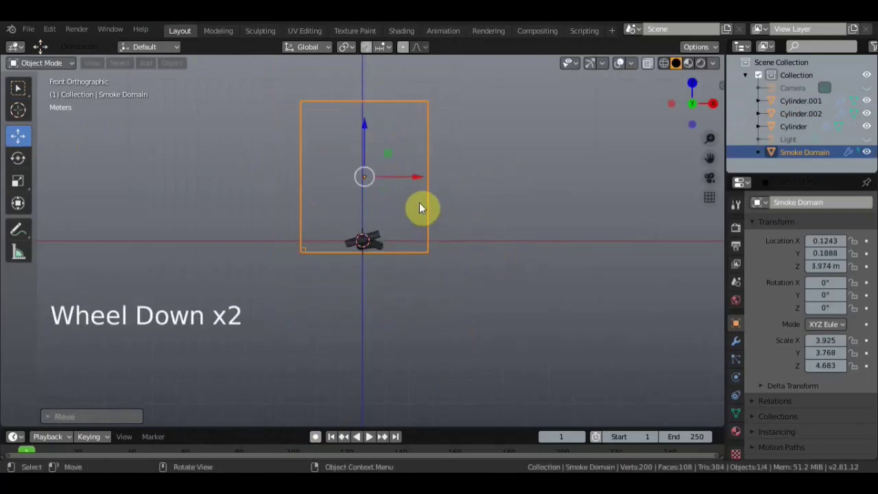
left_click(16, 89)
left_click(738, 379)
- Select Cylinder and check that its Smoke Flow Type is Fire
scroll("down", 3)
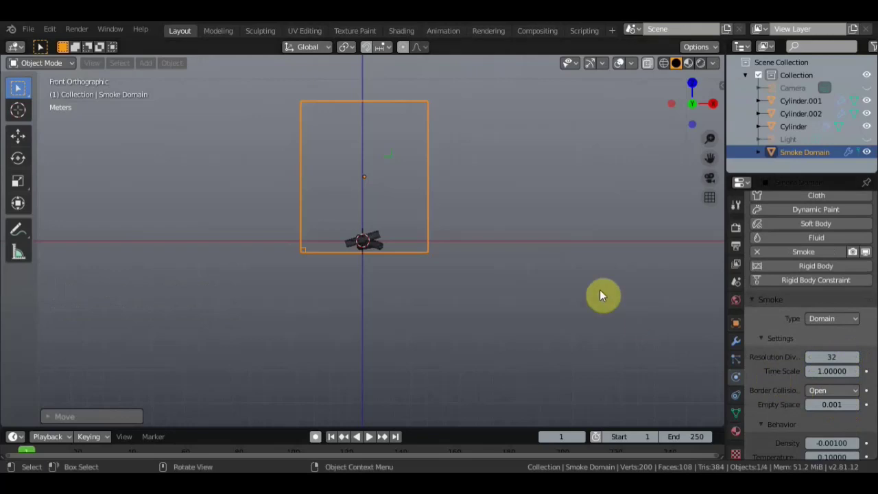
left_click(375, 237)
left_click(850, 358)
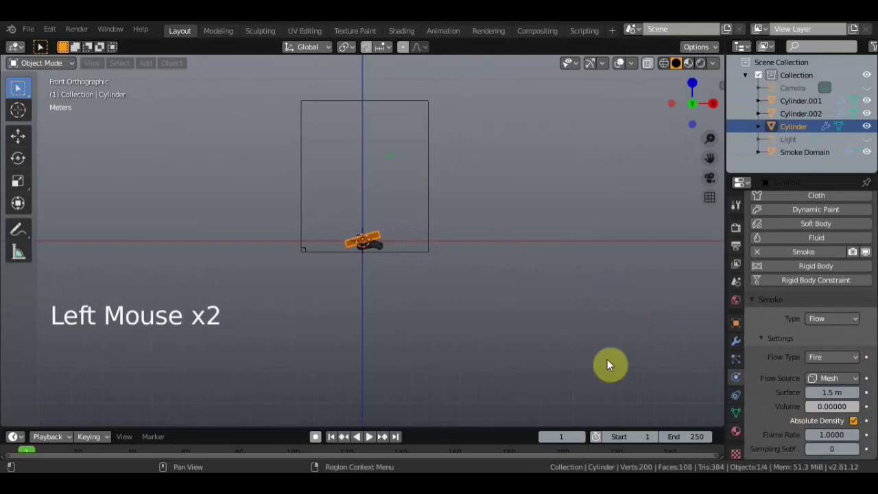
scroll("up", 3)
scroll("up", 3)
scroll("down", 3)
left_click(480, 275)
- Check Cylinder.001's flow type and set Cylinder.002 to Fire + Smoke
left_click(851, 364)
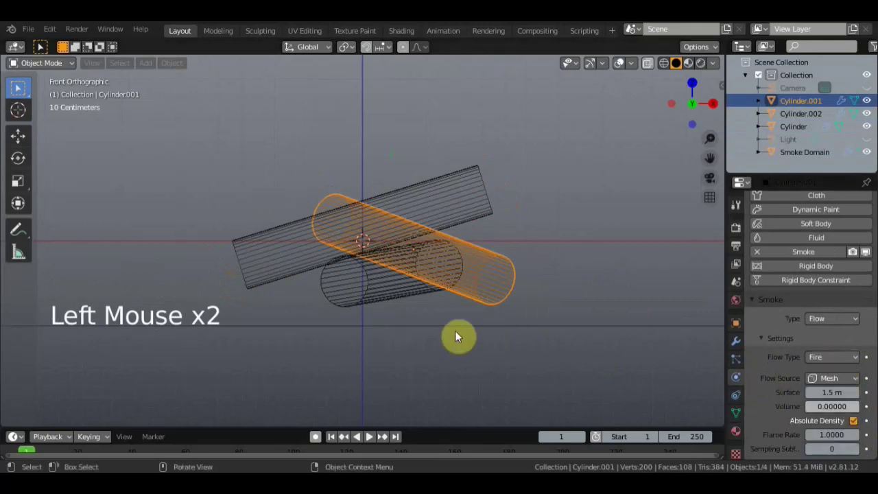
left_click(854, 359)
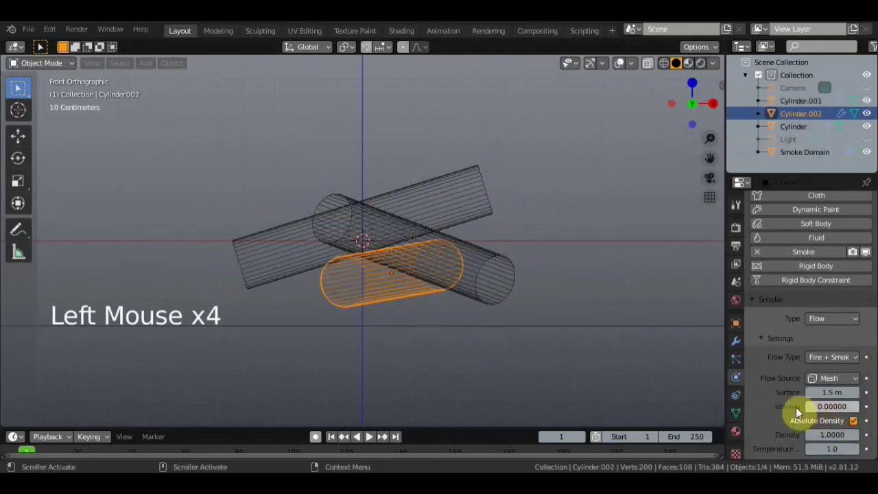
scroll("down", 3)
scroll("down", 3)
middle_click(561, 191)
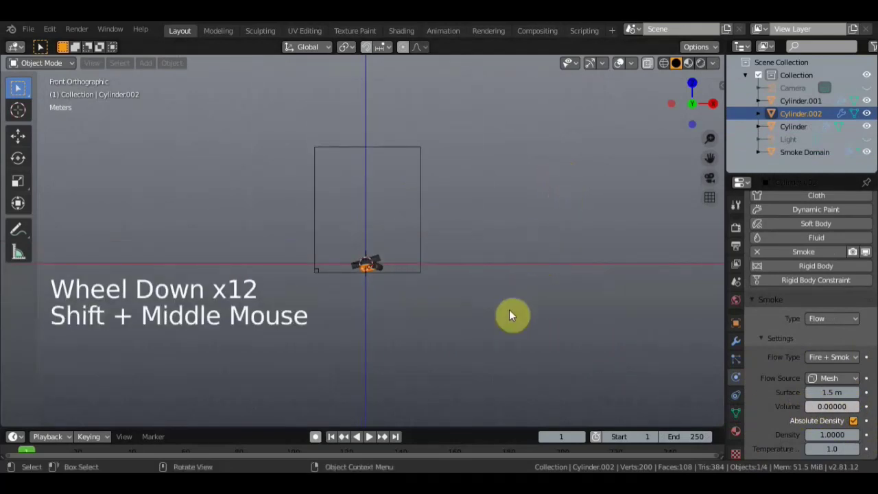
- Enlarge the timeline, play the fire simulation and pause it at frame 159
left_click(411, 421)
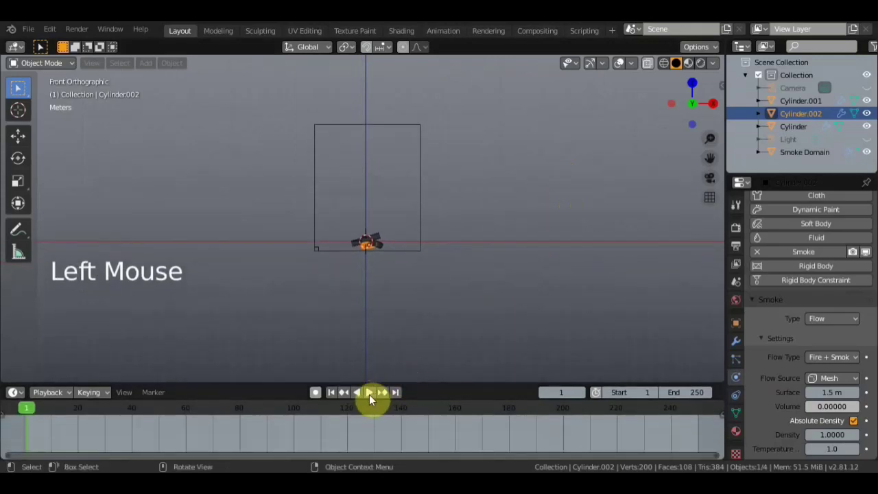
left_click(370, 397)
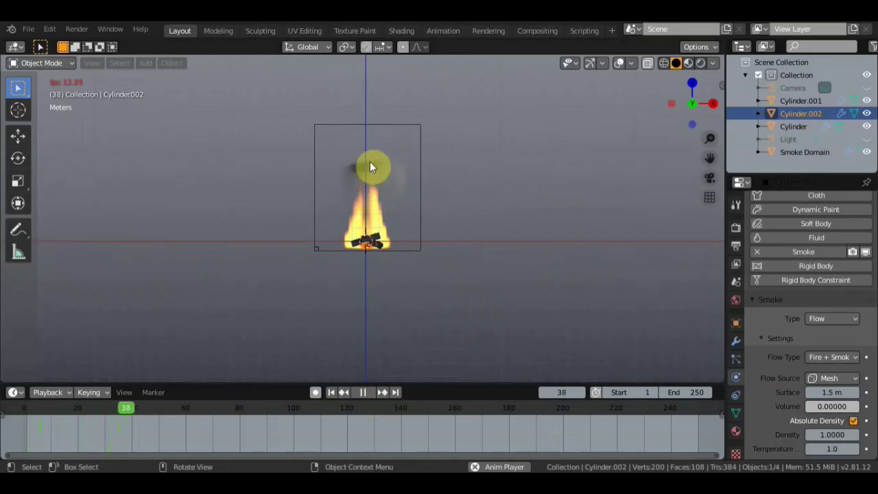
scroll("up", 3)
scroll("down", 3)
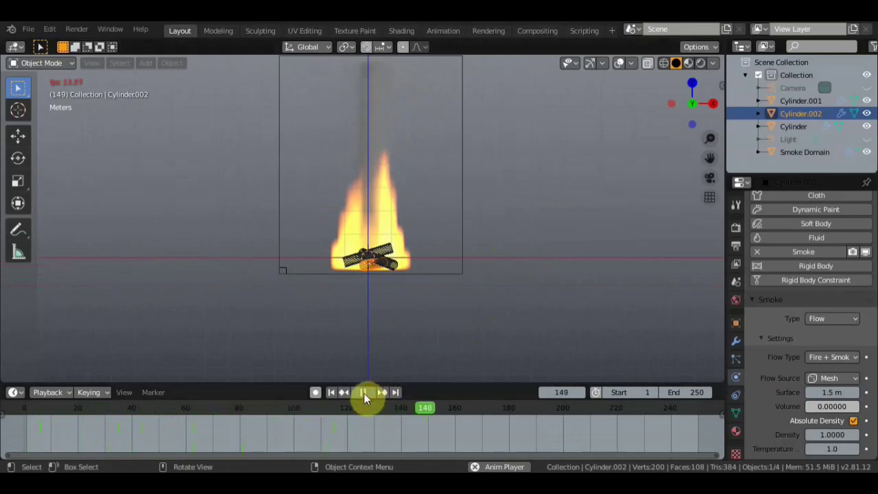
left_click(364, 397)
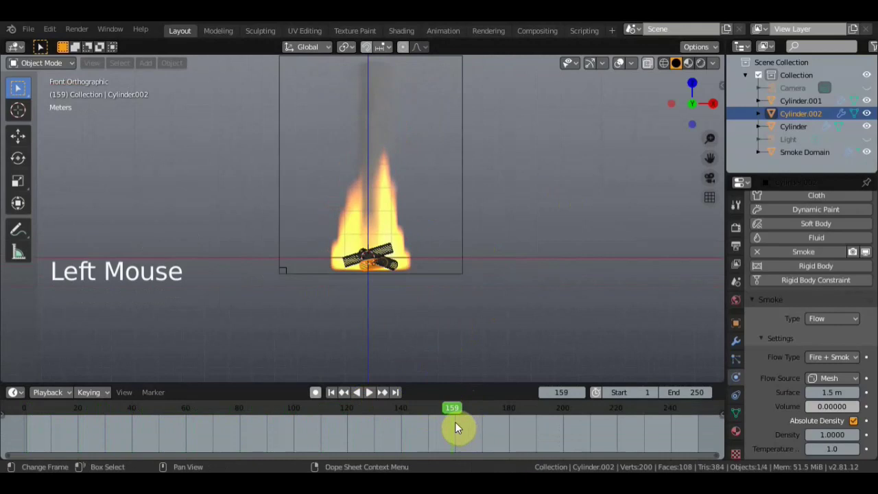
- Set the scene End frame to 159 and select the Smoke Domain
left_click(347, 246)
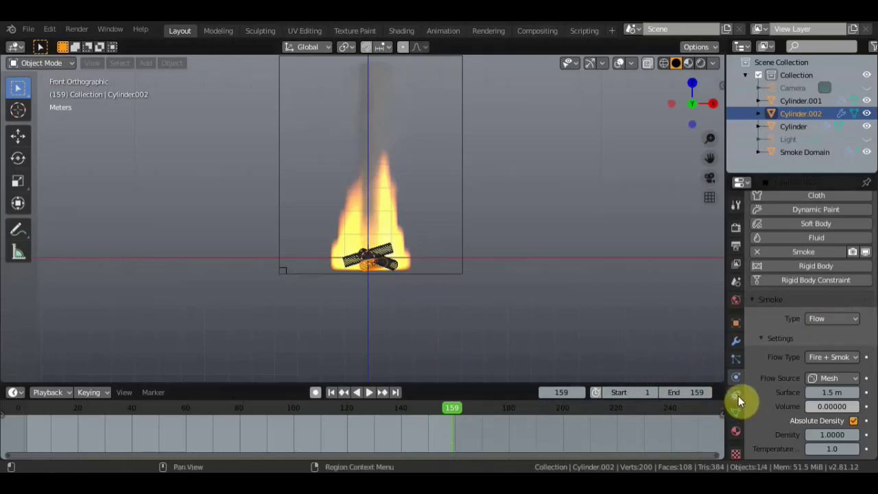
scroll("down", 3)
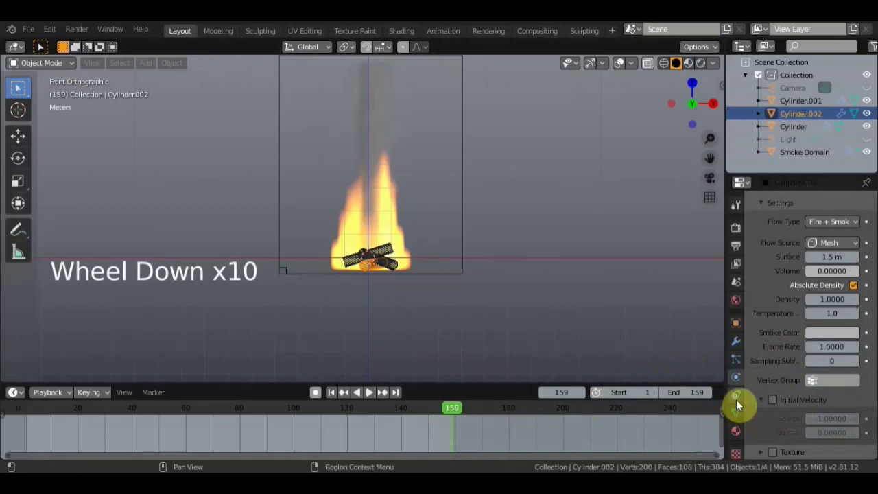
left_click(279, 188)
middle_click(507, 273)
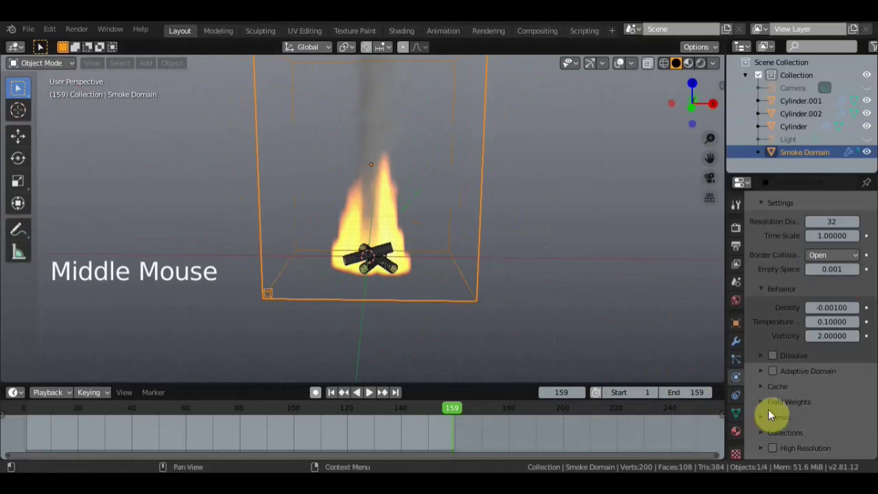
- Expand the domain's Cache panel and save the scene as a .blend file
left_click(760, 389)
scroll("down", 3)
left_click(395, 240)
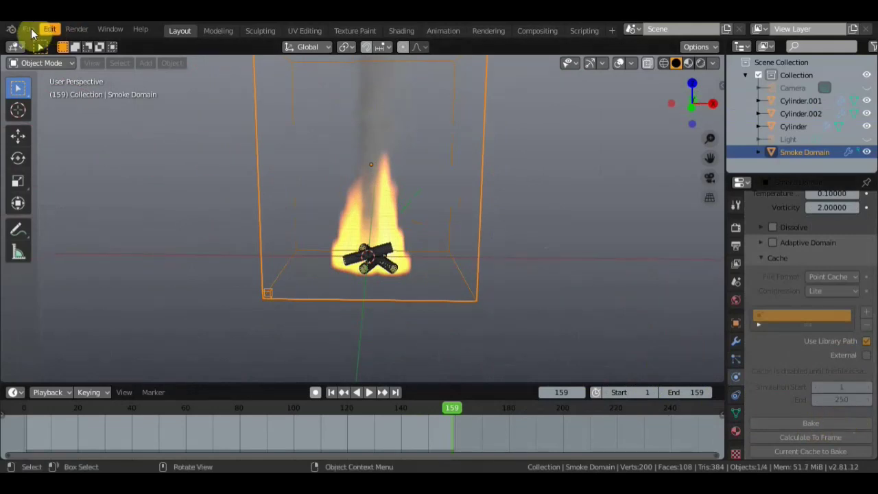
left_click(26, 30)
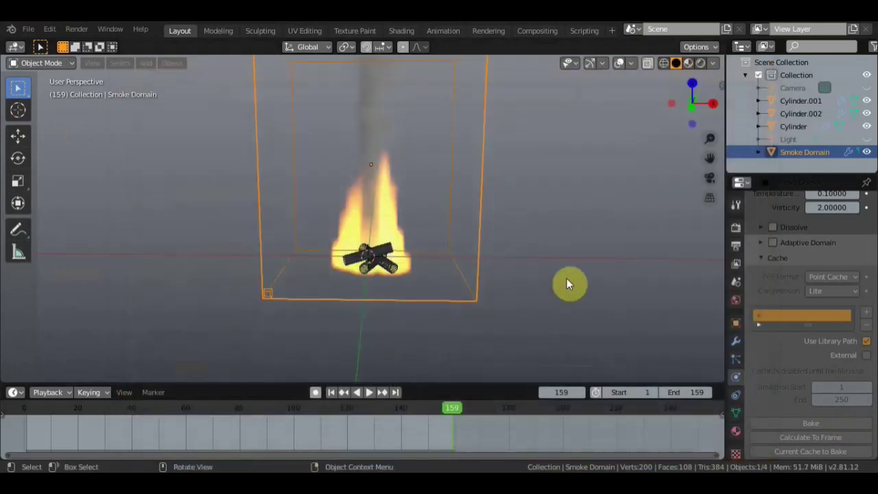
scroll("down", 3)
- Set the cache End to 159, jump back to frame 1 and play the animation
left_click(451, 229)
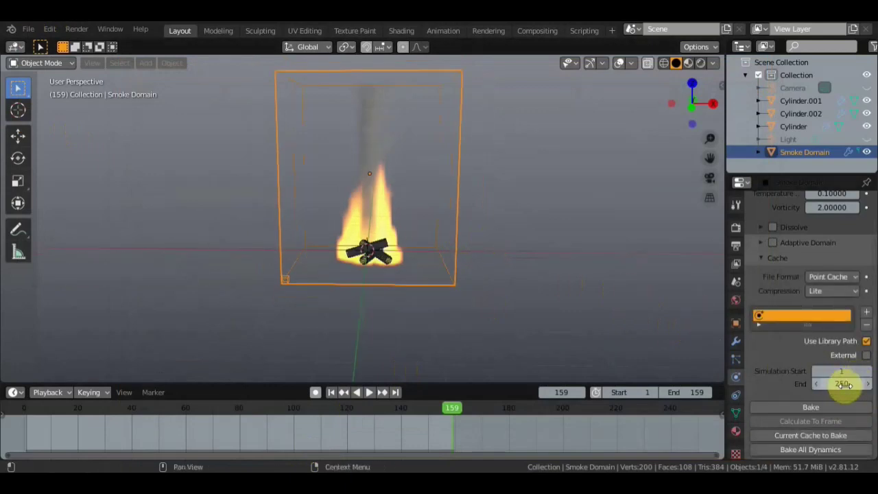
left_click(397, 251)
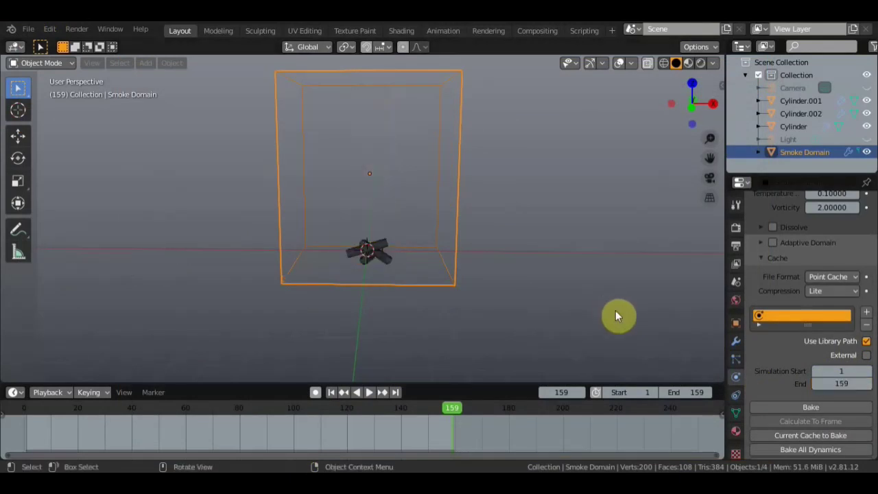
left_click(356, 407)
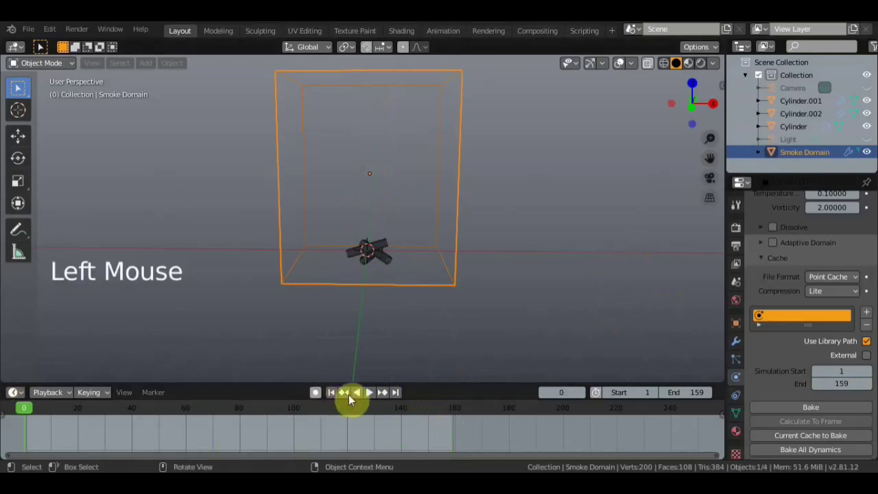
left_click(371, 396)
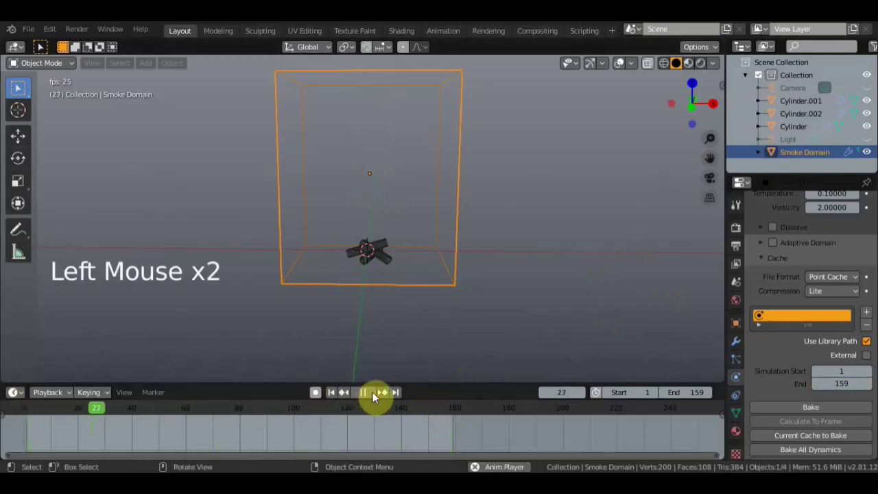
- Stop playback, bake the smoke simulation from the Cache panel, then restart playback
left_click(21, 399)
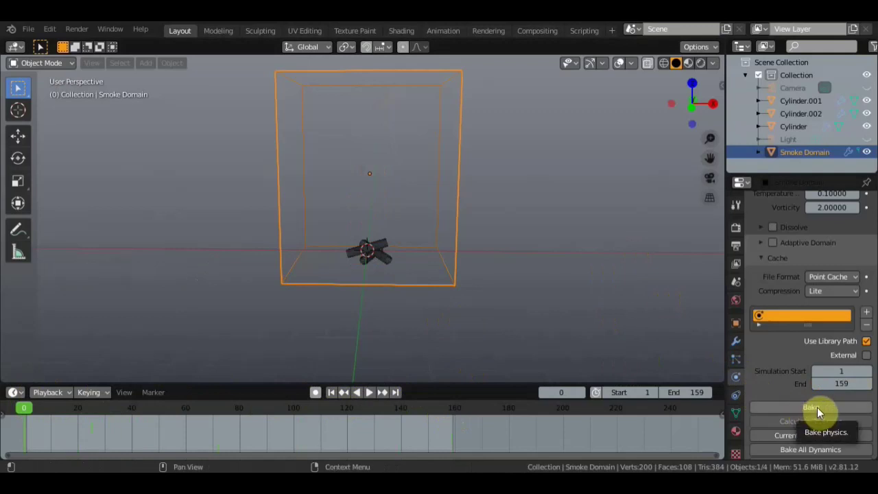
left_click(816, 410)
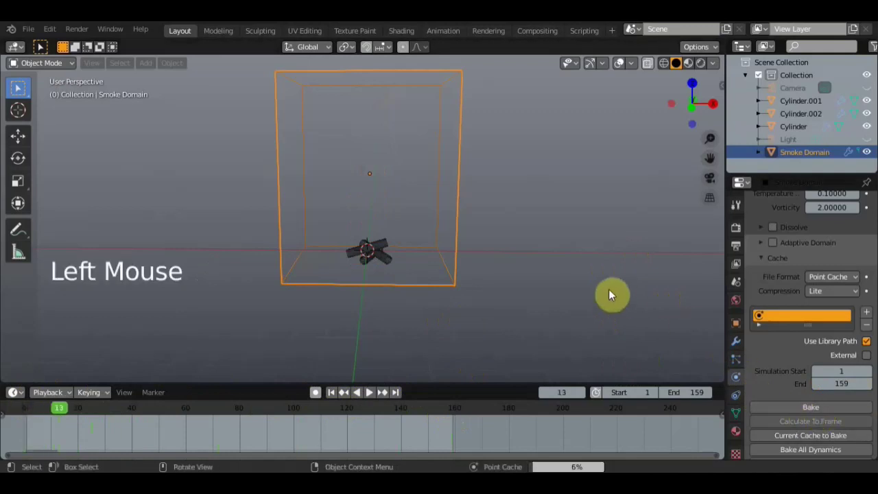
left_click(369, 397)
- Orbit and zoom around the domain to watch the fire and smoke rise from several angles
scroll("up", 3)
scroll("up", 3)
middle_click(550, 236)
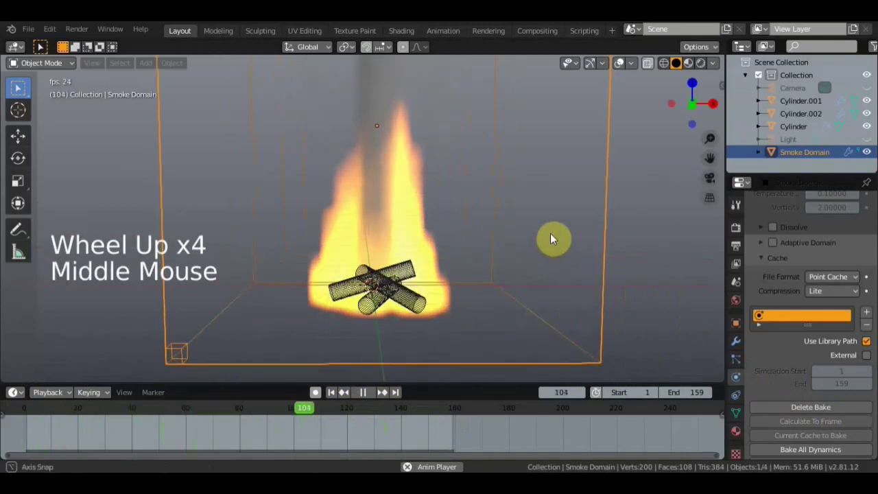
scroll("down", 3)
middle_click(563, 246)
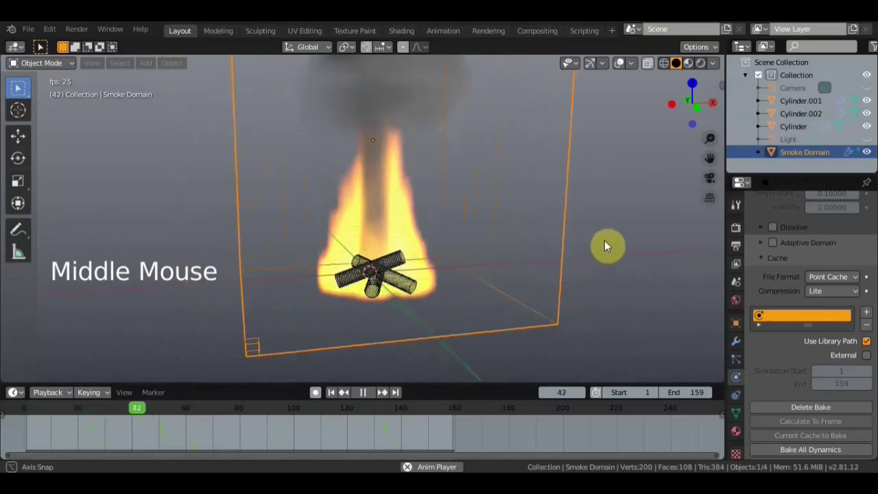
scroll("down", 3)
scroll("up", 3)
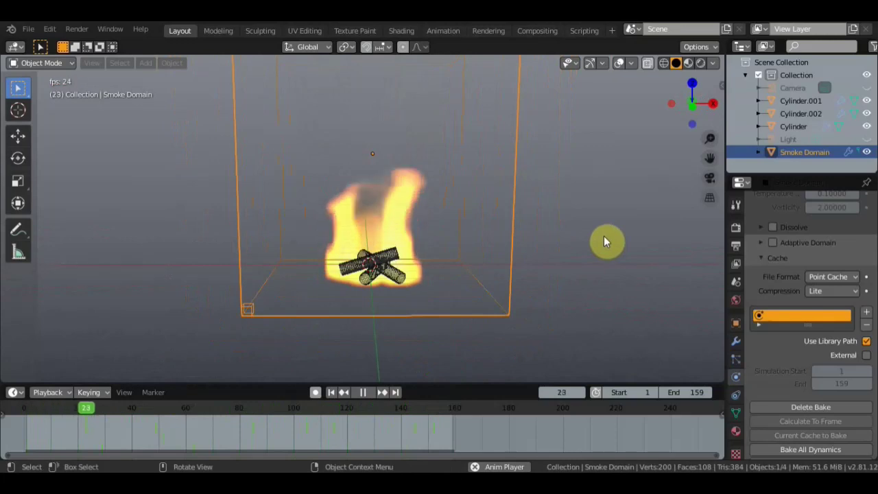